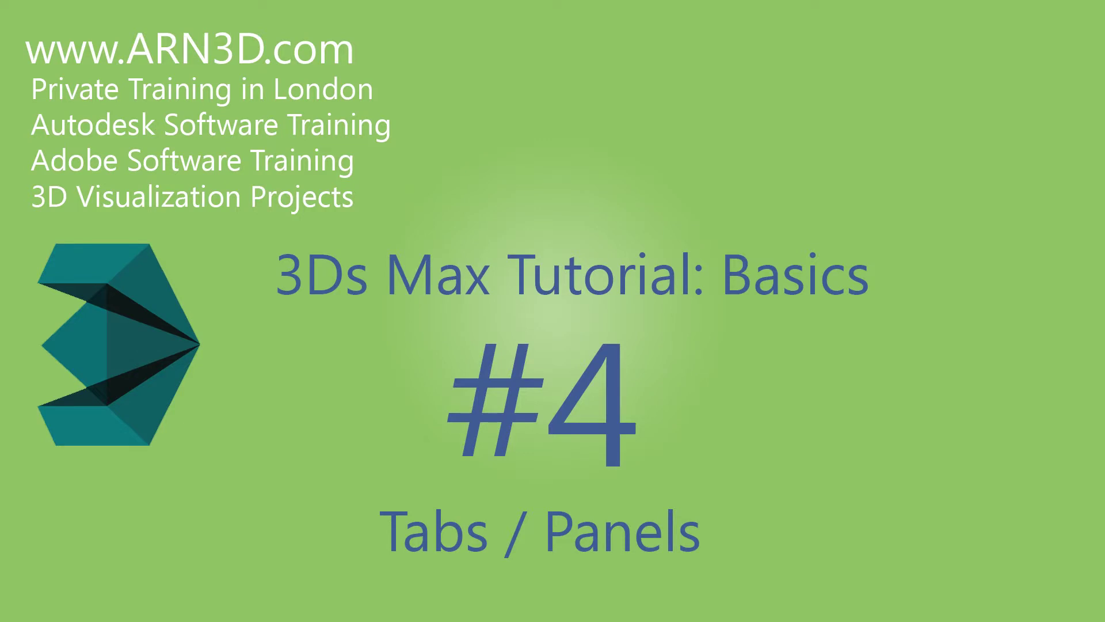
# Step: Browse the primitive categories, then drag out a flat box base about 1.5 m by 1.8 m on the grid
pyautogui.moveTo(509, 327); pyautogui.dragTo(1016, 102)
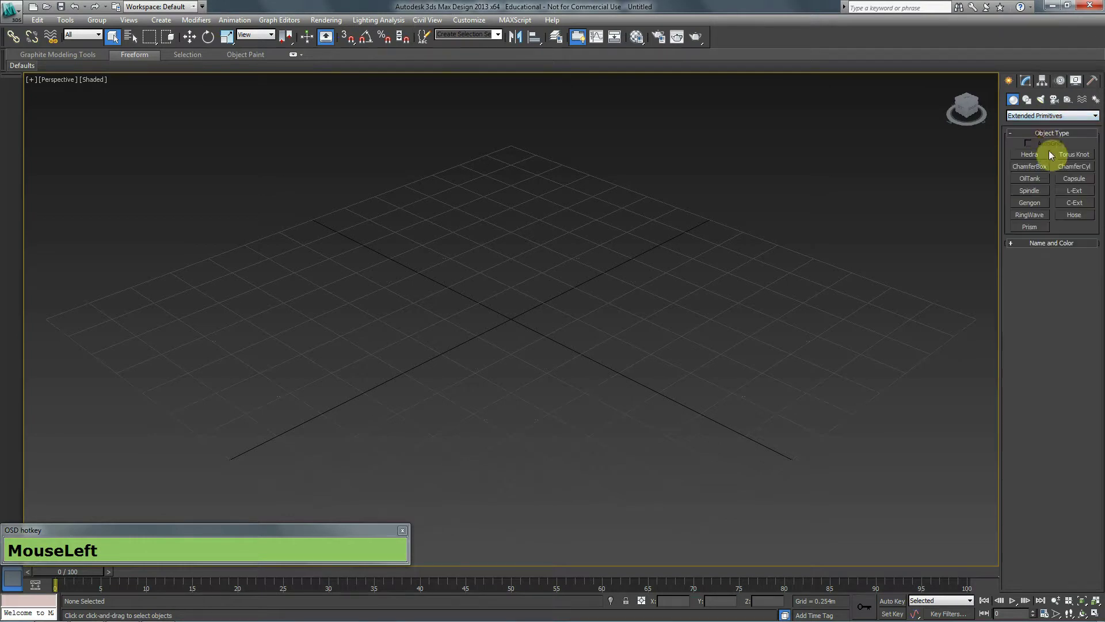
pyautogui.moveTo(1050, 232); pyautogui.dragTo(771, 290)
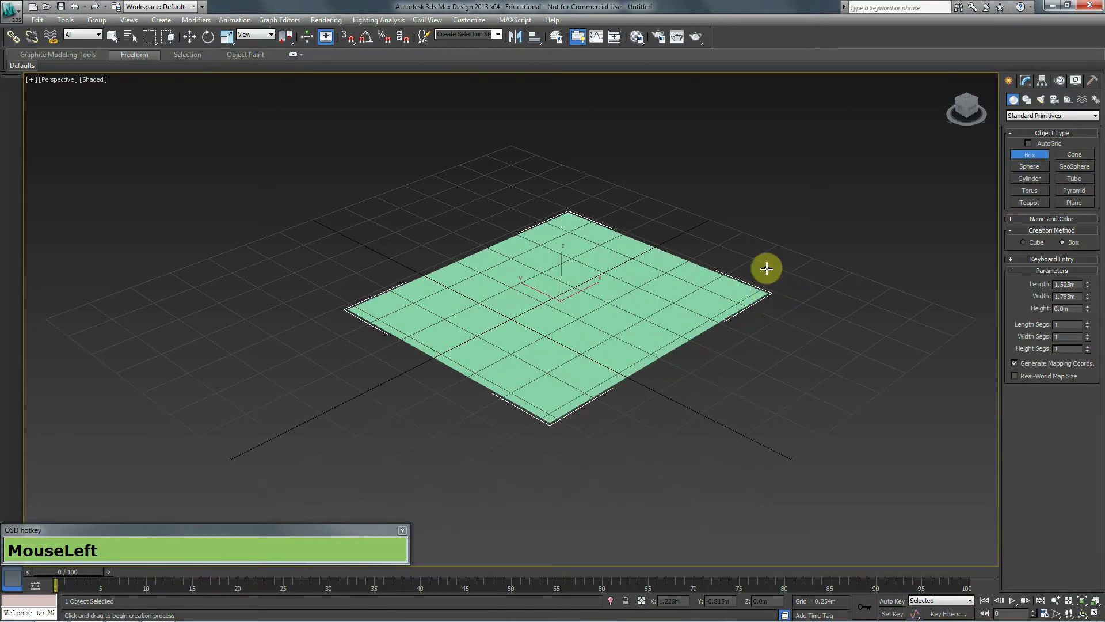
pyautogui.moveTo(772, 123); pyautogui.dragTo(689, 328)
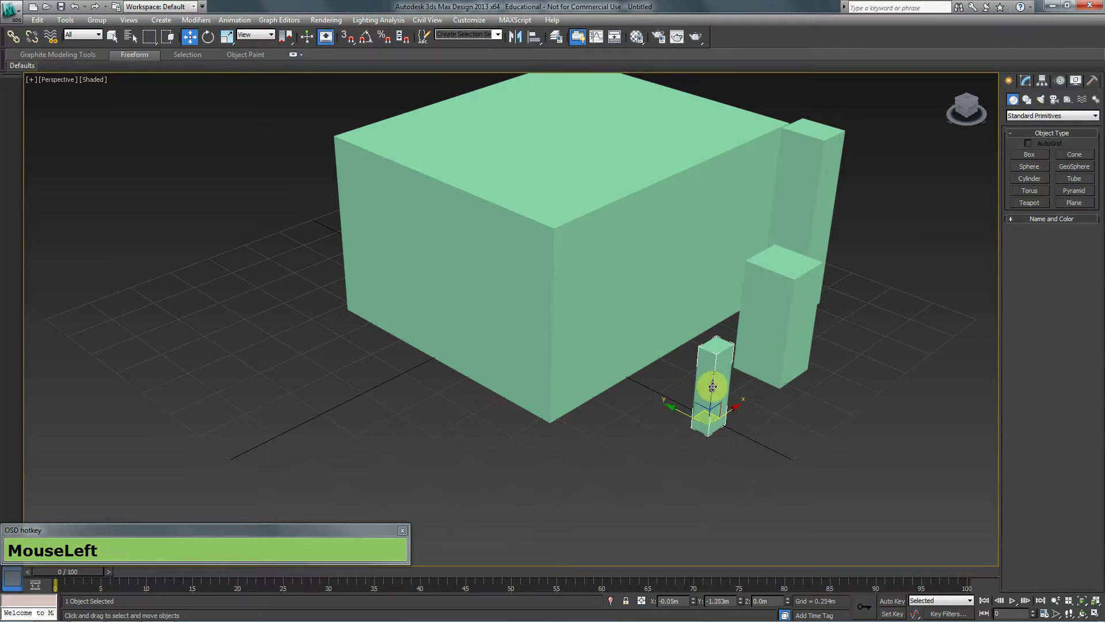
pyautogui.click(753, 364)
pyautogui.click(775, 351)
pyautogui.press('Delete')
pyautogui.press('Delete')
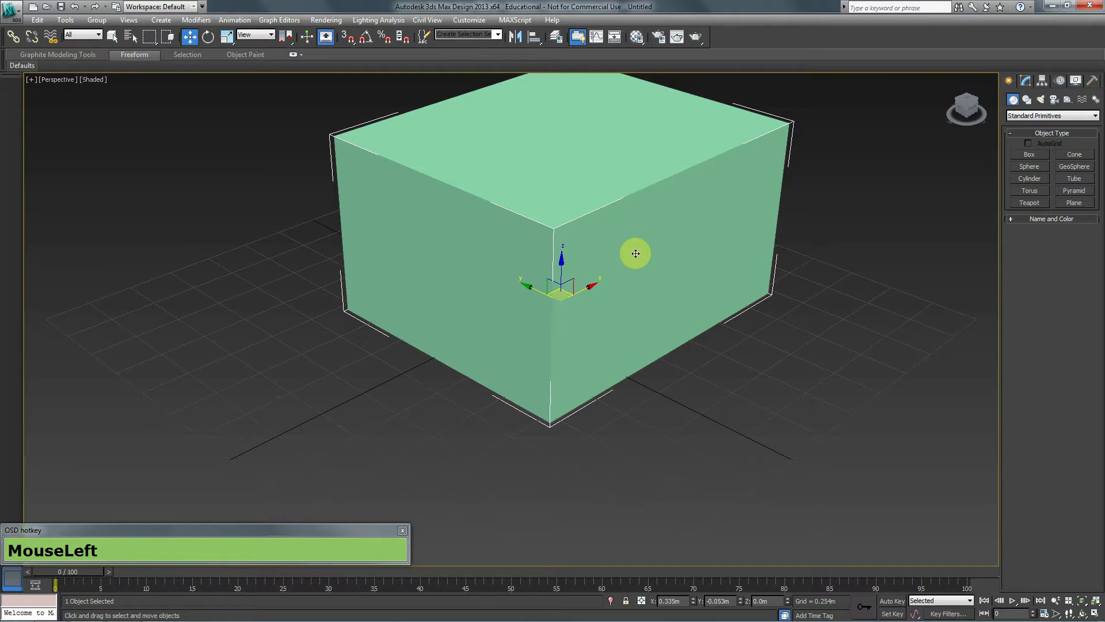
pyautogui.moveTo(575, 257); pyautogui.dragTo(519, 312)
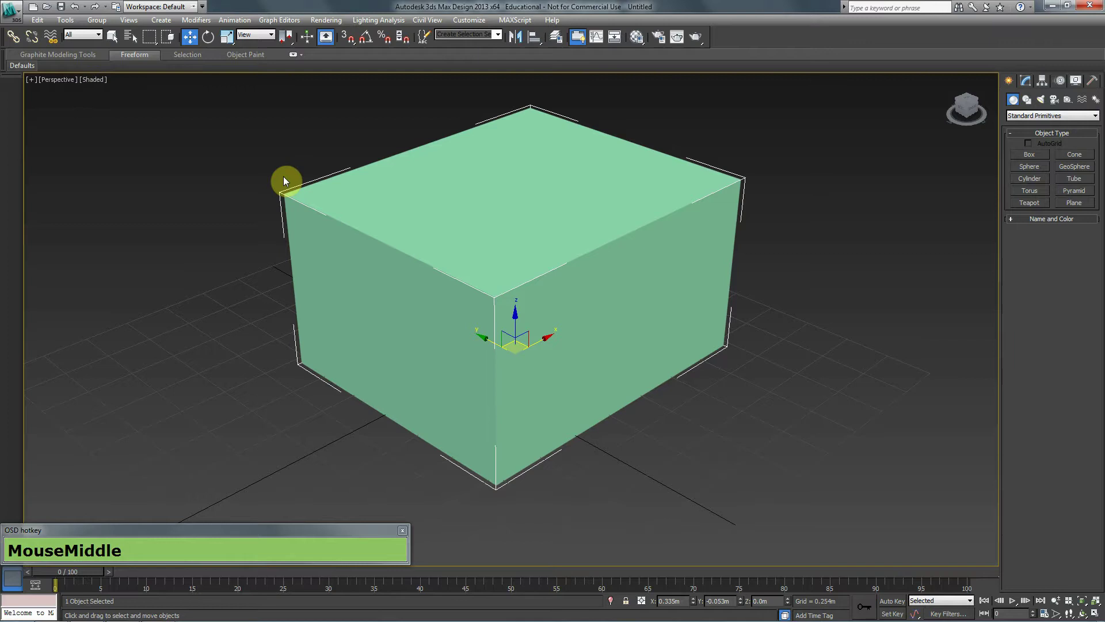
pyautogui.press('F3')
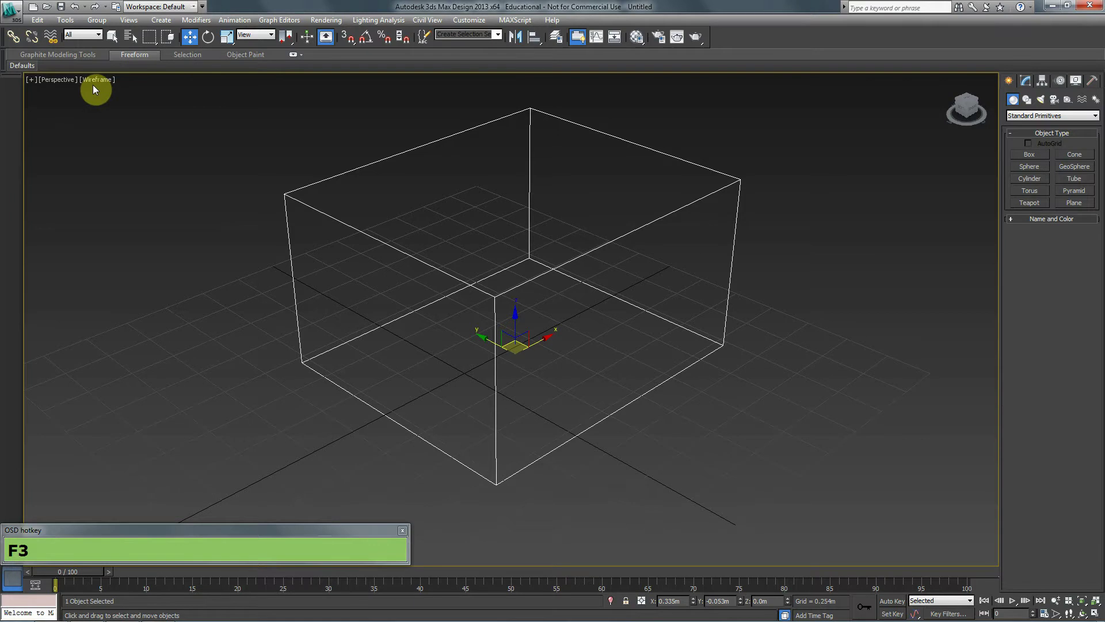
pyautogui.press('F3')
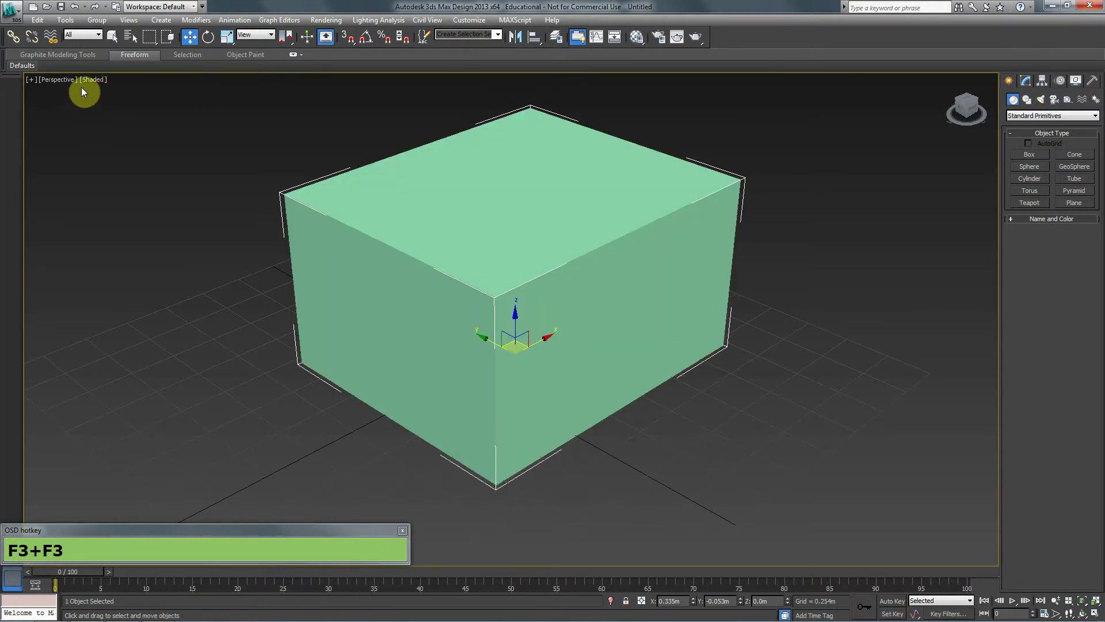
pyautogui.press('F4')
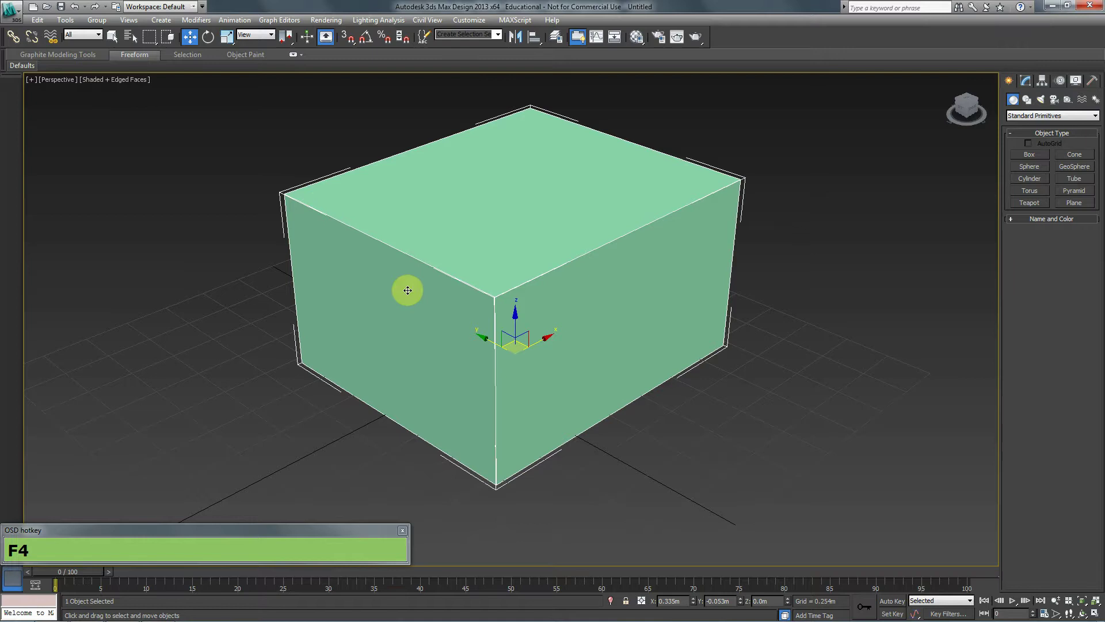
pyautogui.press('F4')
pyautogui.press('F4')
pyautogui.press('F4')
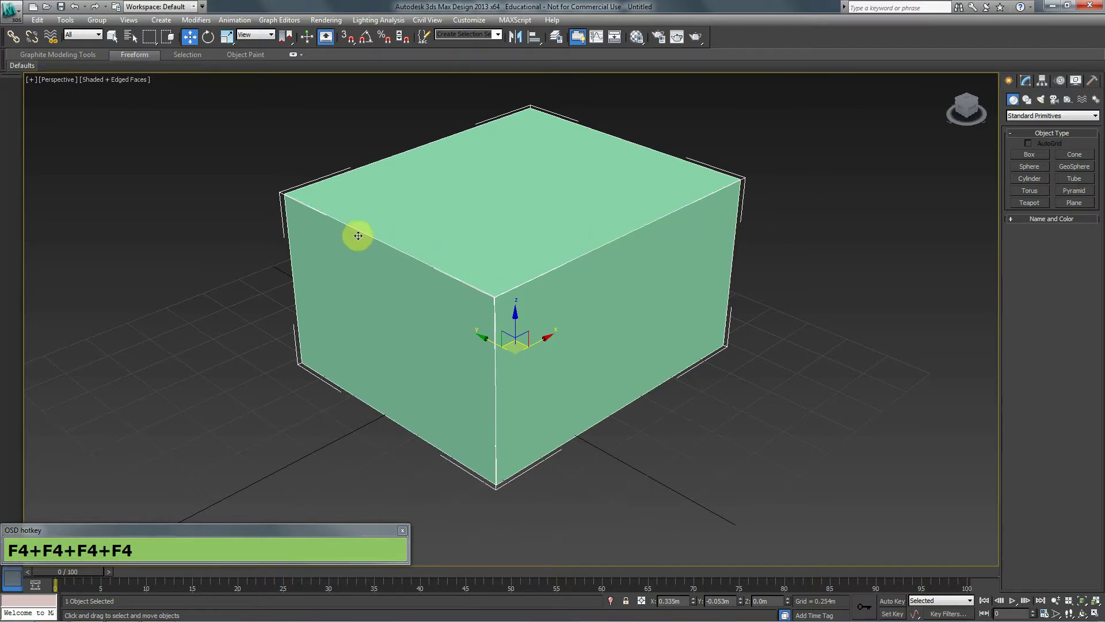
pyautogui.press('F4')
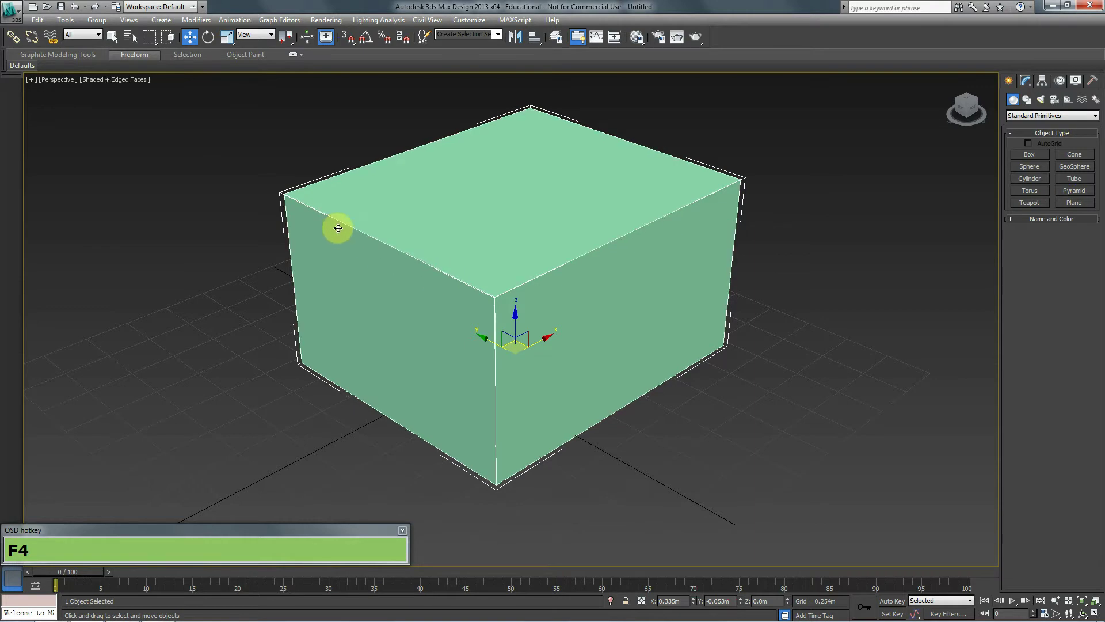
pyautogui.press('F3')
pyautogui.press('F3')
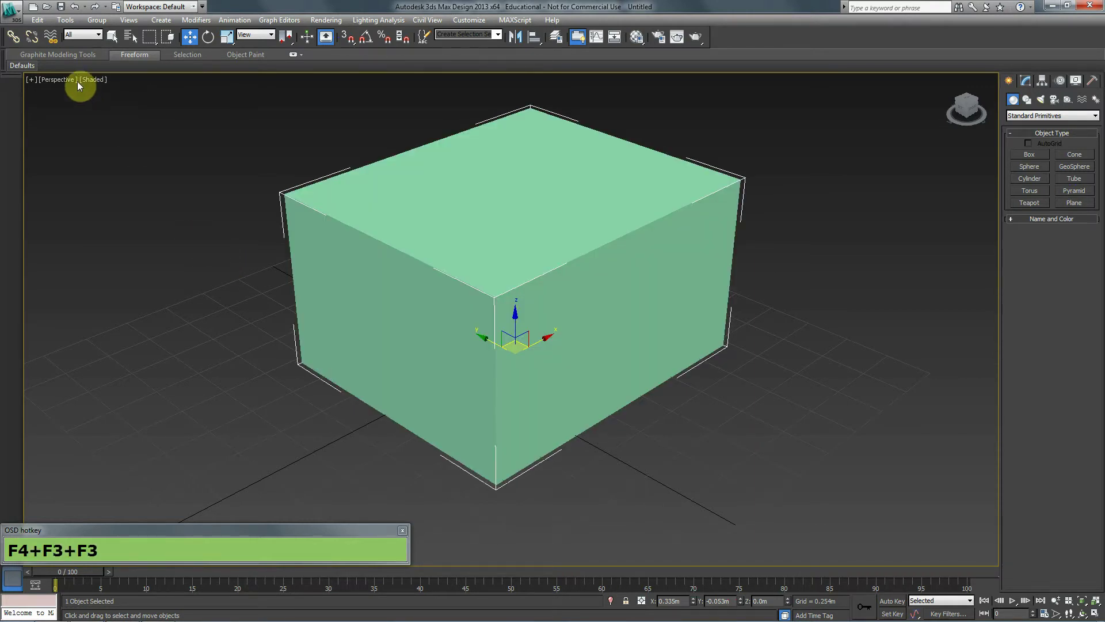
pyautogui.press('F3')
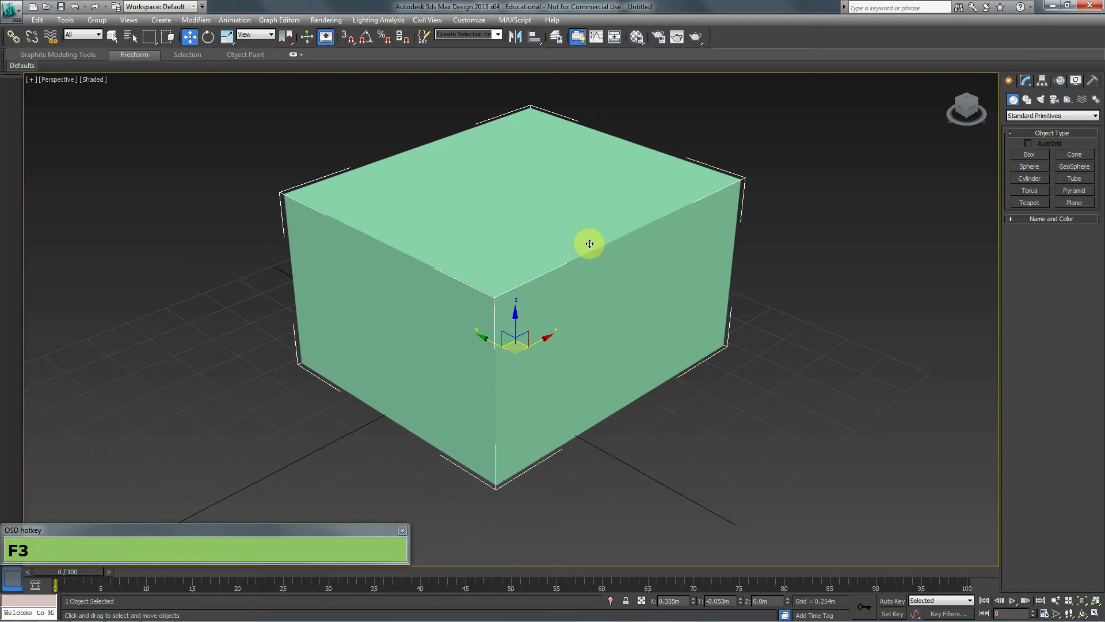
# Step: Delete the large box and drag out a new box on the grid
pyautogui.click(608, 262)
pyautogui.press('Delete')
pyautogui.moveTo(1045, 157); pyautogui.dragTo(848, 293)
# Step: Set the new box's Length, Width and Height to 1.0 m each
pyautogui.press('KP_1')
pyautogui.press('Tab')
pyautogui.press('KP_1')
pyautogui.press('Tab')
pyautogui.press('KP_1')
pyautogui.press('Tab')
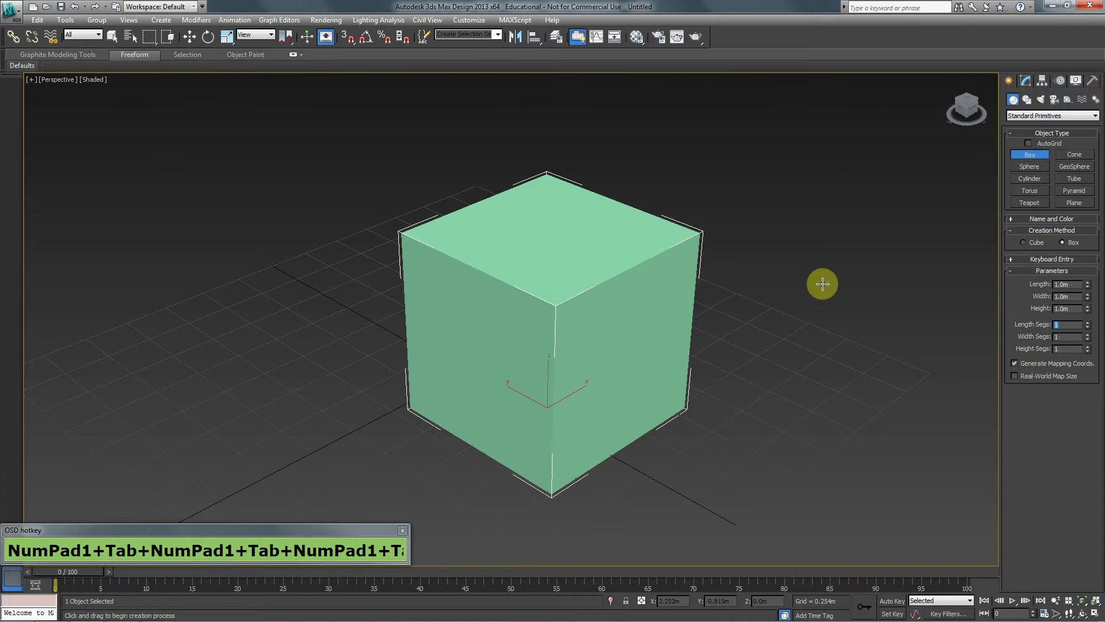
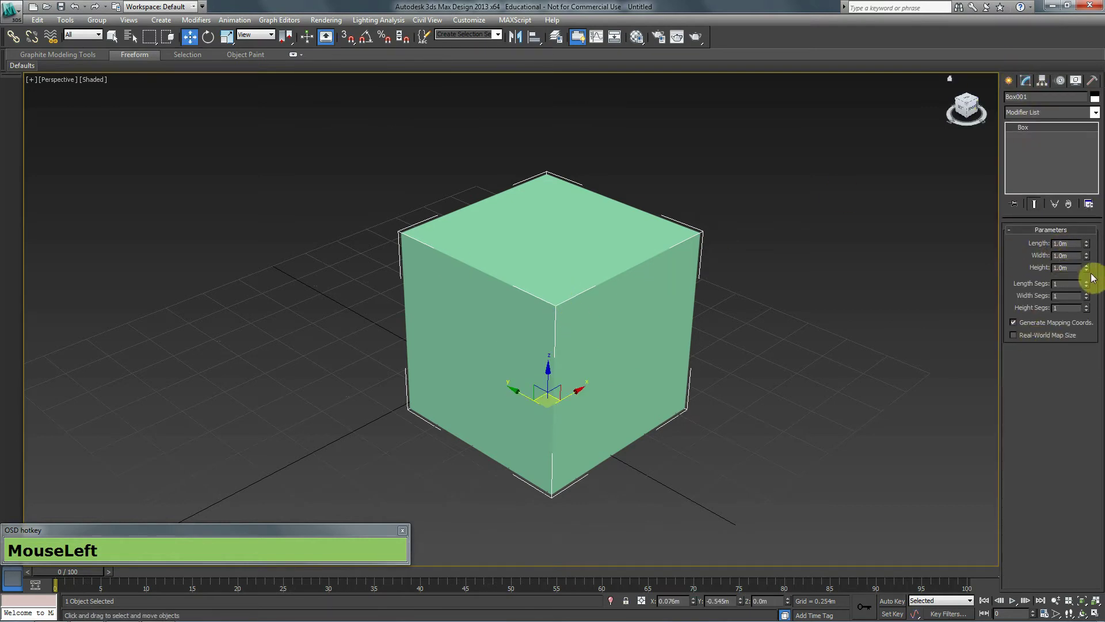
# Step: In the Modify panel Parameters, change the cube's Length to 1.5 m
pyautogui.moveTo(1035, 80); pyautogui.dragTo(1053, 426)
pyautogui.press('KP_1')
pyautogui.press('KP_Decimal')
pyautogui.press('KP_5')
pyautogui.press('Tab')
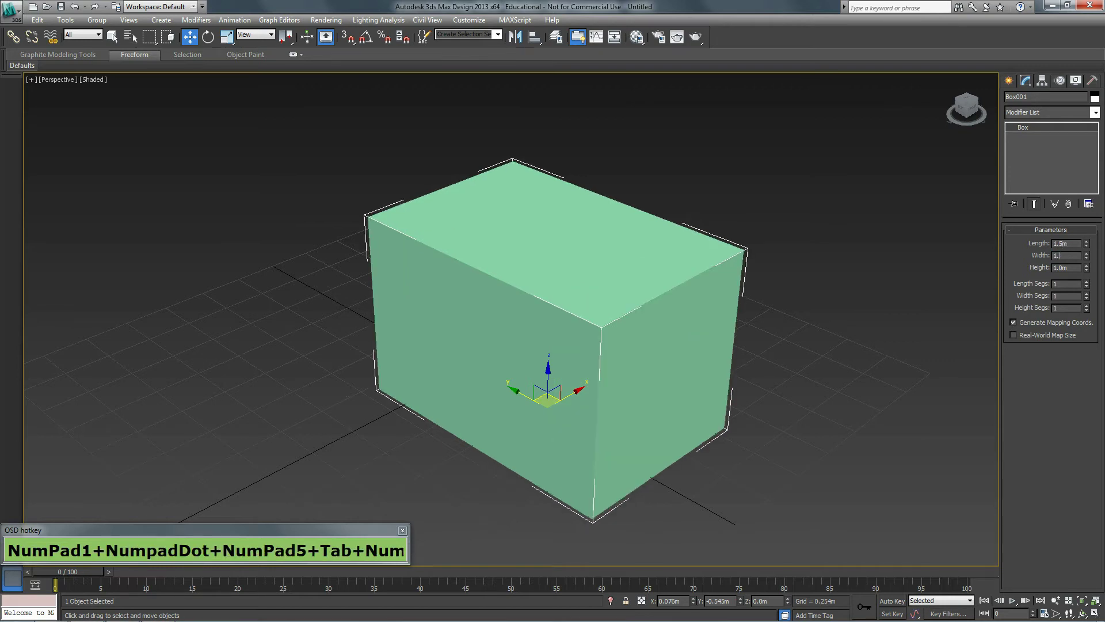
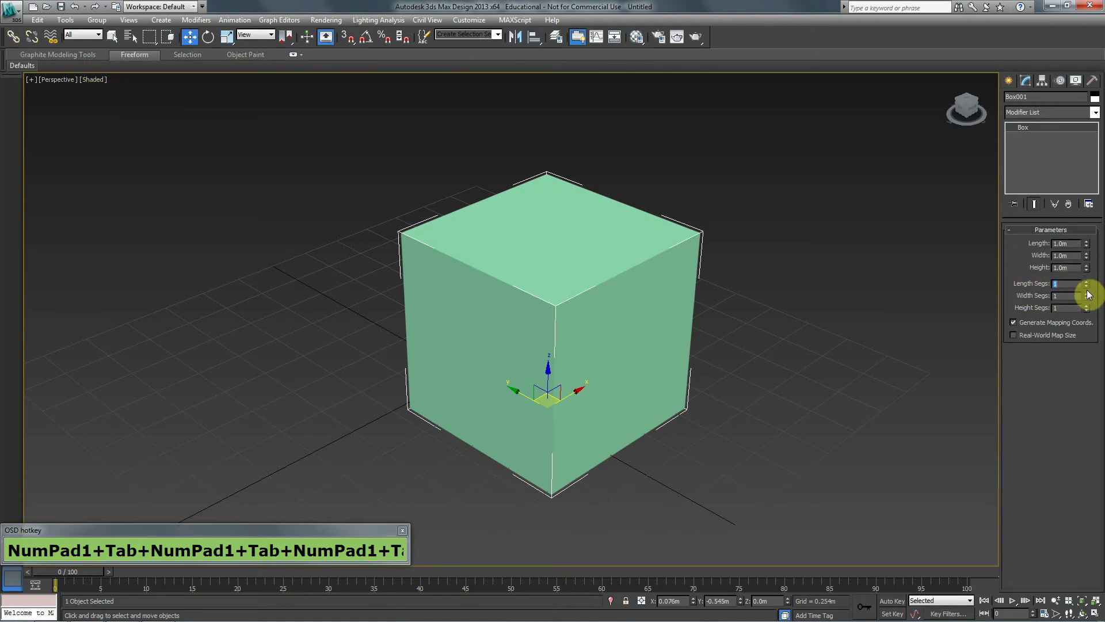
# Step: Raise the cube's Length Segs to 6 while toggling Wireframe and back to Shaded with F3
pyautogui.moveTo(1091, 287); pyautogui.dragTo(968, 333)
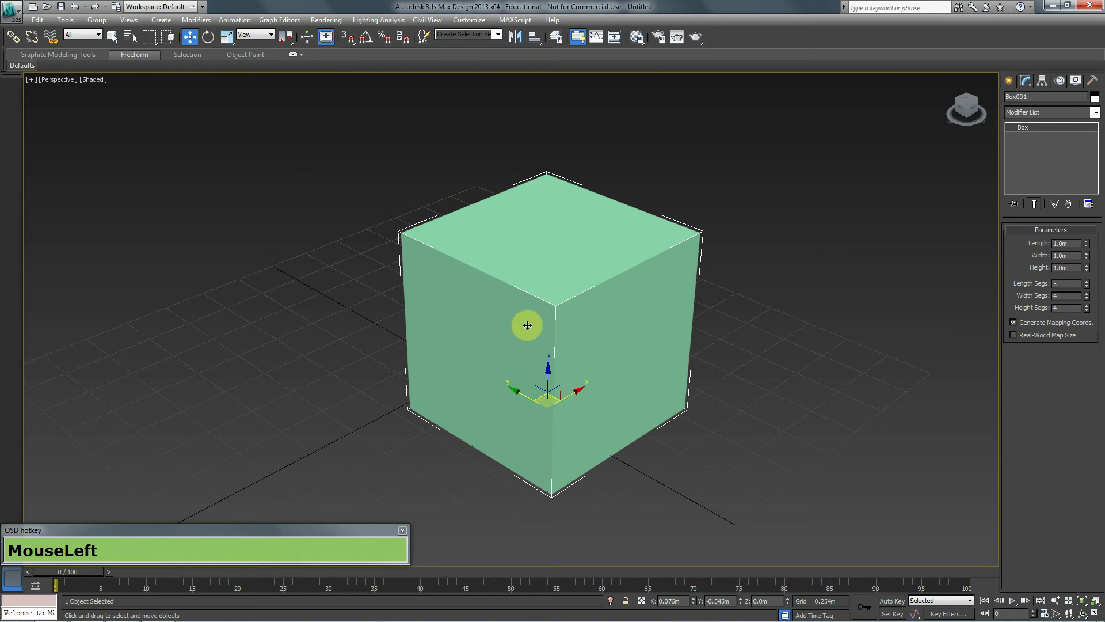
pyautogui.press('F3')
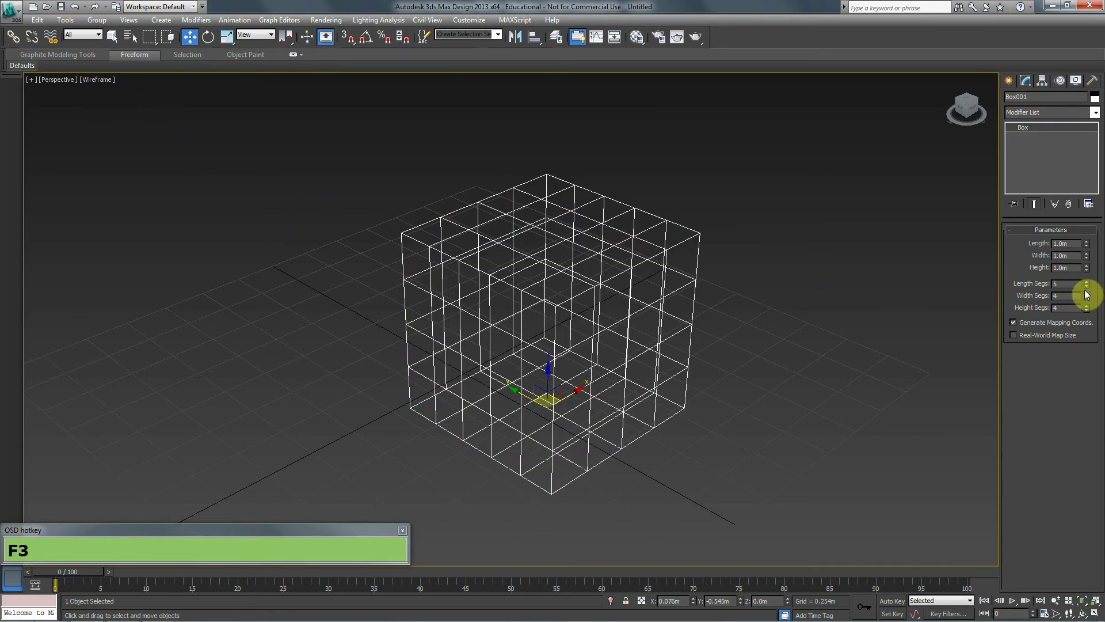
pyautogui.moveTo(1089, 292); pyautogui.dragTo(1088, 314)
pyautogui.click(1086, 286)
pyautogui.press('F3')
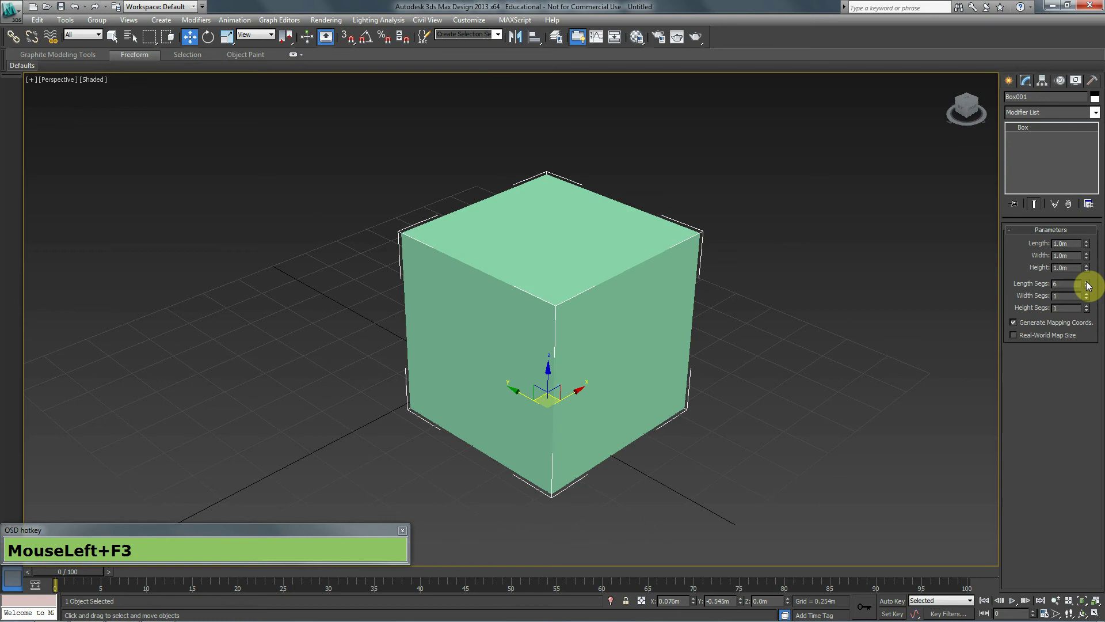
# Step: Show Edged Faces with F4 and raise Width and Height Segs to 6
pyautogui.press('F4')
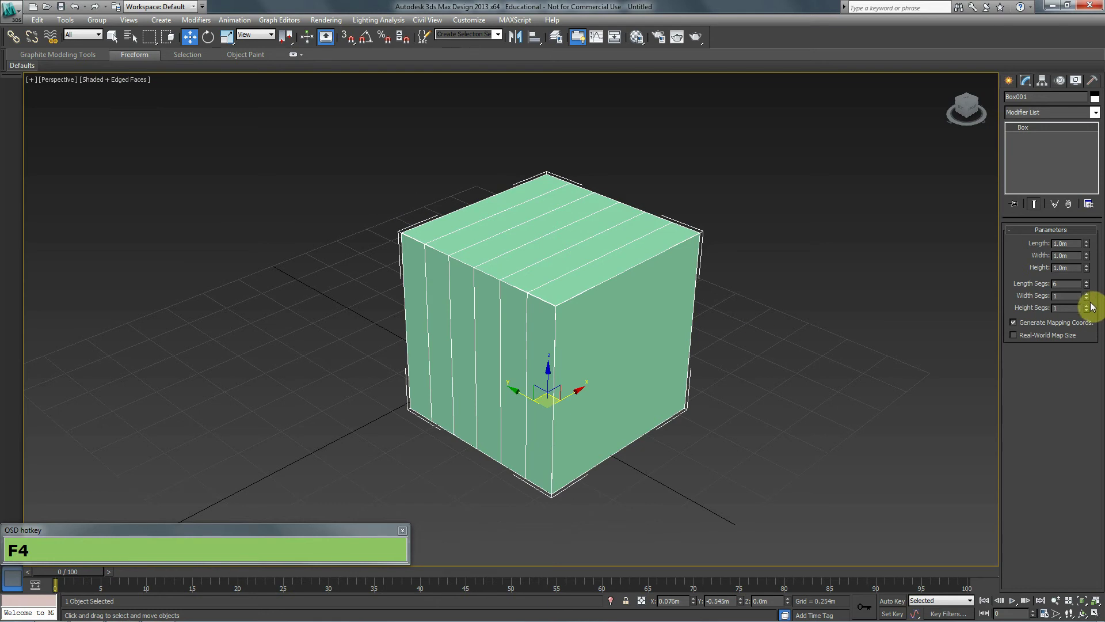
pyautogui.click(1090, 298)
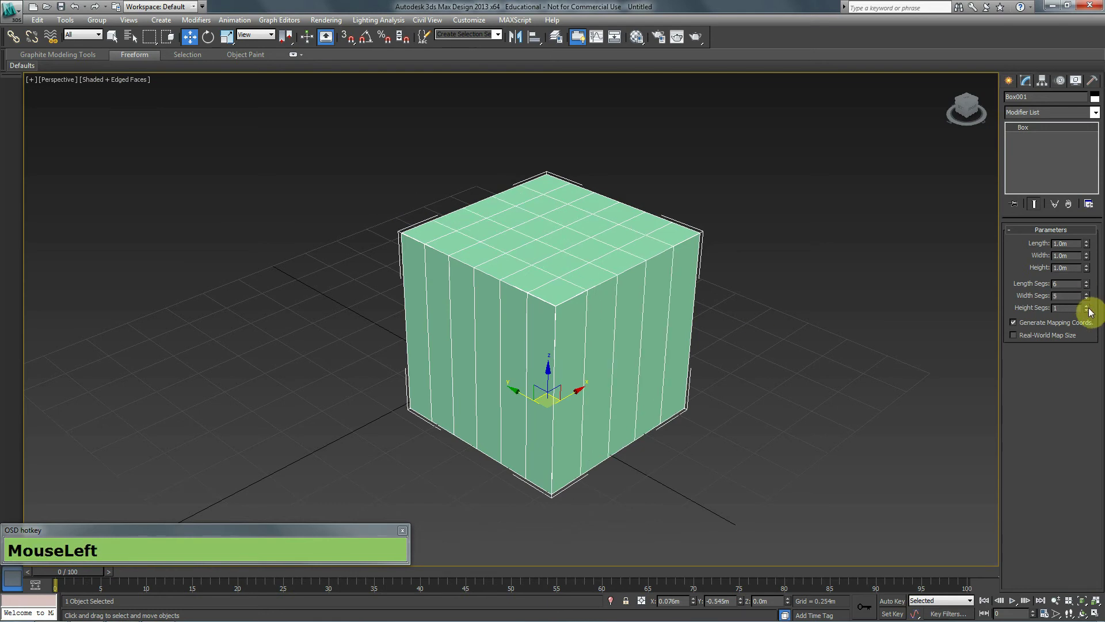
pyautogui.click(1094, 311)
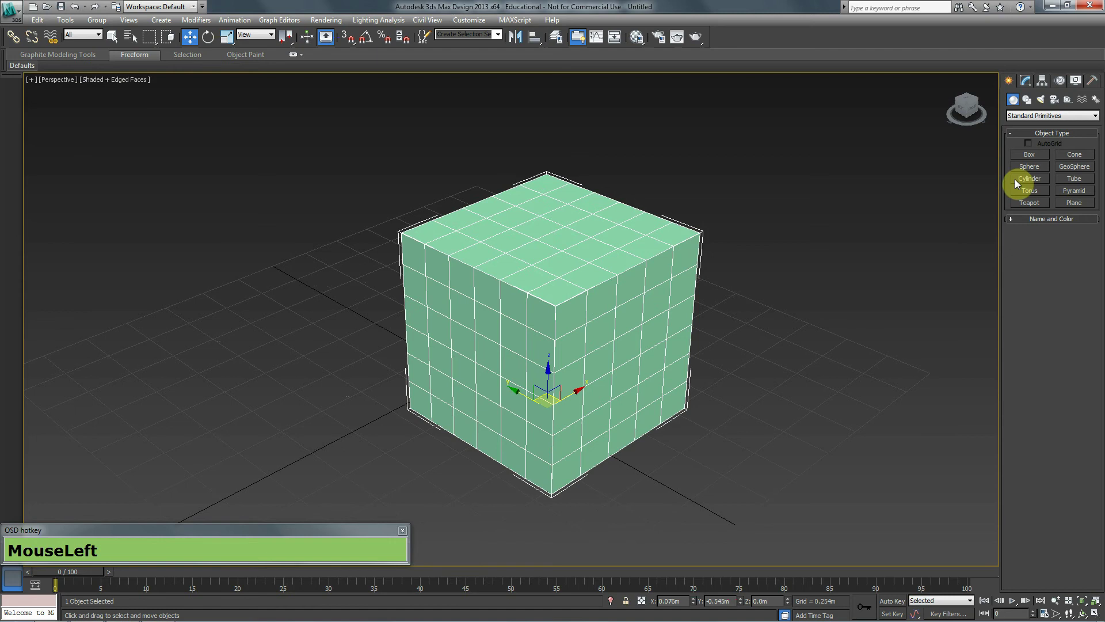
# Step: Delete the segmented cube and drag out a new box with base and height in the Perspective viewport
pyautogui.press('Delete')
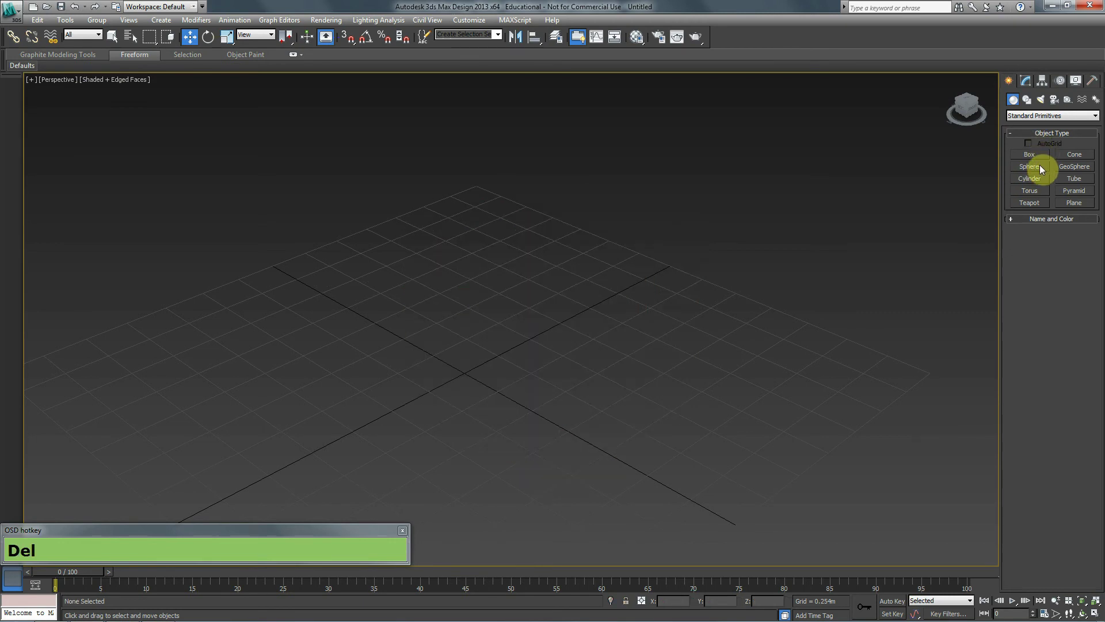
pyautogui.moveTo(1040, 159); pyautogui.dragTo(639, 278)
pyautogui.moveTo(678, 251); pyautogui.dragTo(989, 295)
# Step: Delete that box, drag out another, and delete it again to leave the scene empty
pyautogui.press('Delete')
pyautogui.moveTo(1042, 157); pyautogui.dragTo(657, 263)
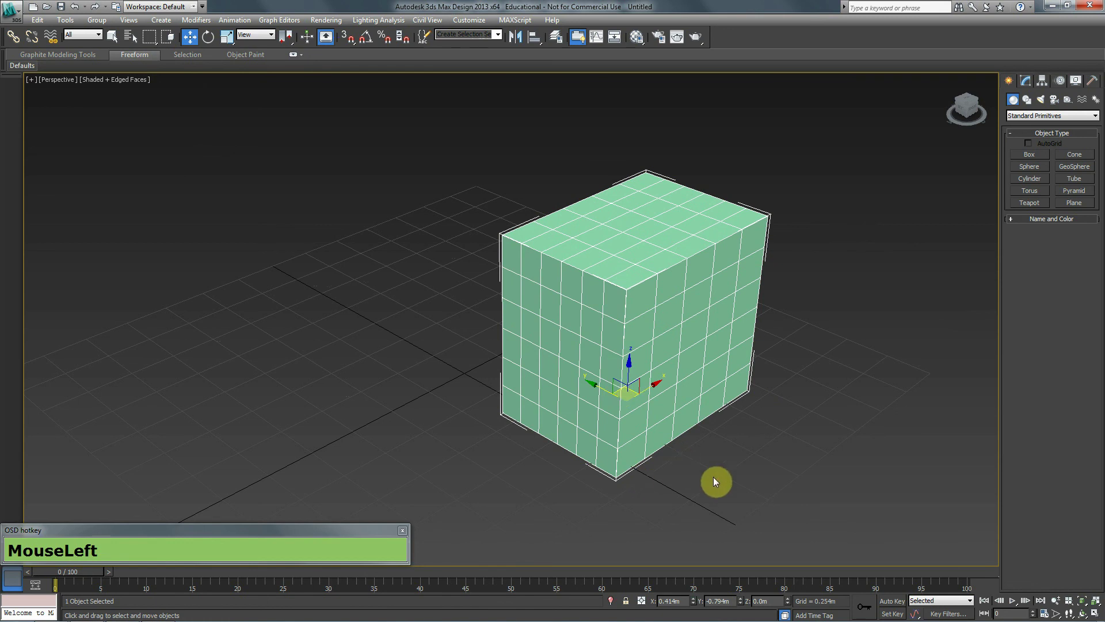
pyautogui.press('Delete')
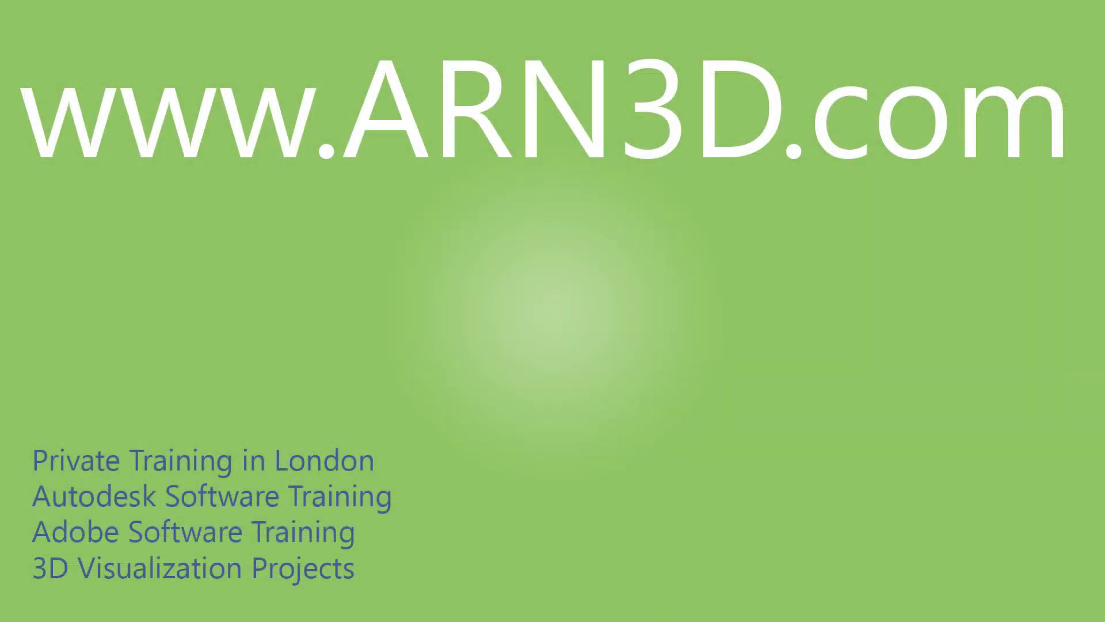